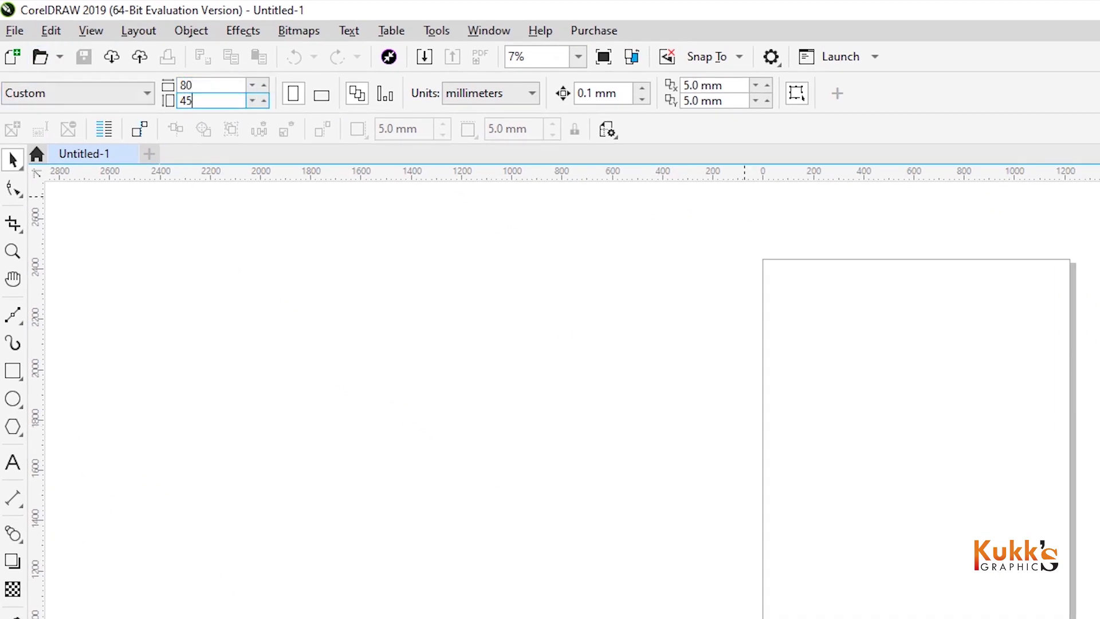
# Confirm the 80 × 45 mm landscape page size and fit the page in view.
pyautogui.press('Return')
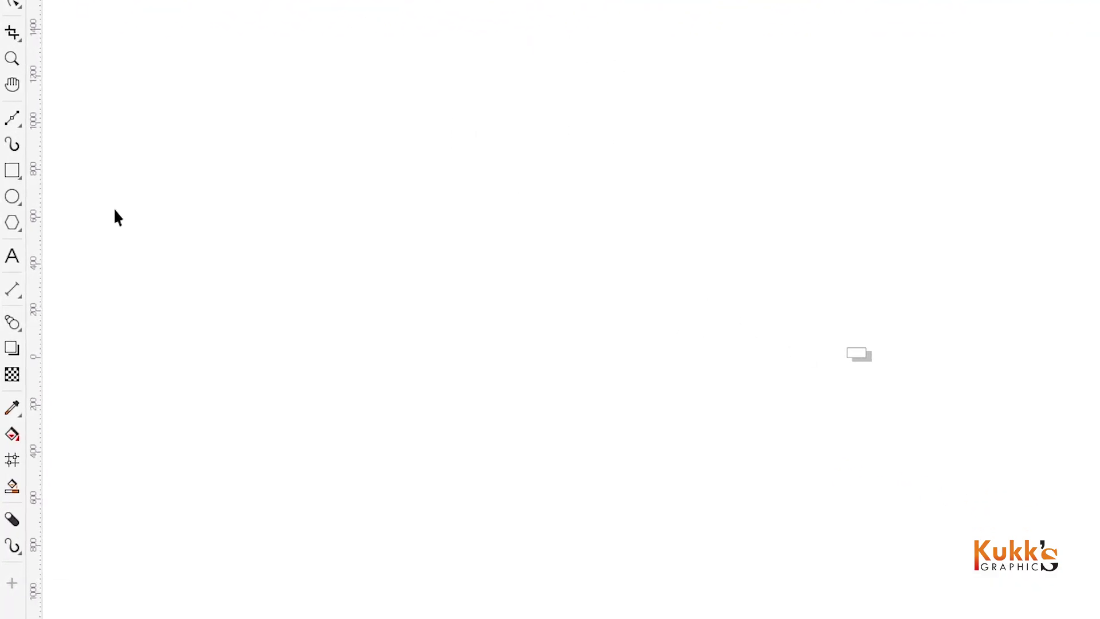
pyautogui.press('shift+space')
pyautogui.click(508, 287)
pyautogui.press('shift+F4')
# Frame the page with a matching 80 × 45 mm rectangle and get ready to add text.
pyautogui.click(83, 258)
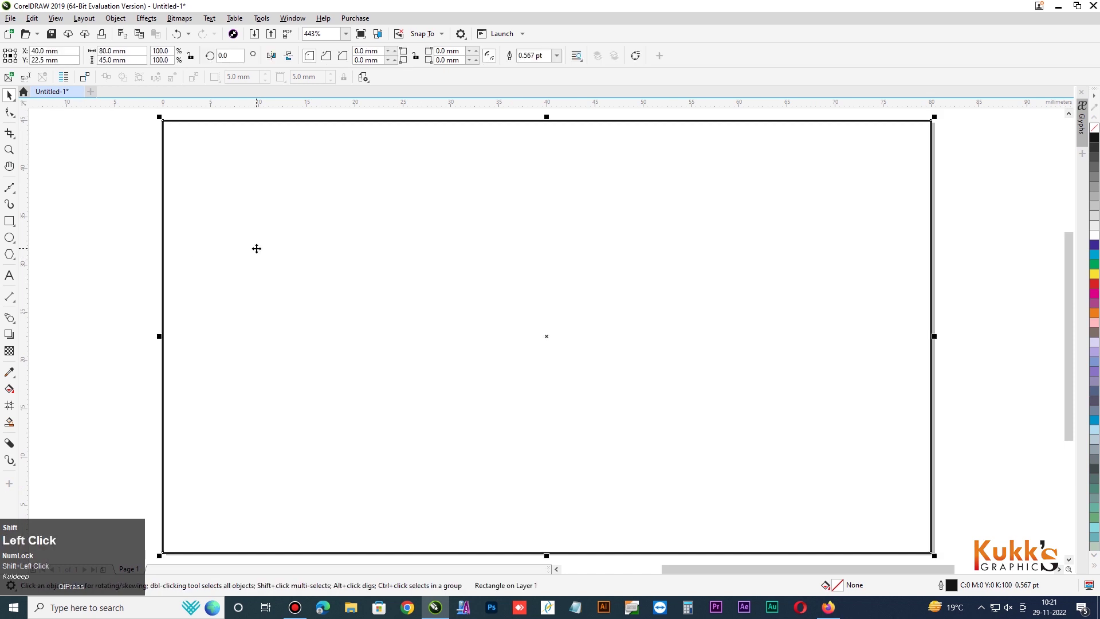
pyautogui.press('shift+Num_Lock')
# Start the heading line near the top-left of the page, typing EAR of EARNING.
pyautogui.click(208, 252)
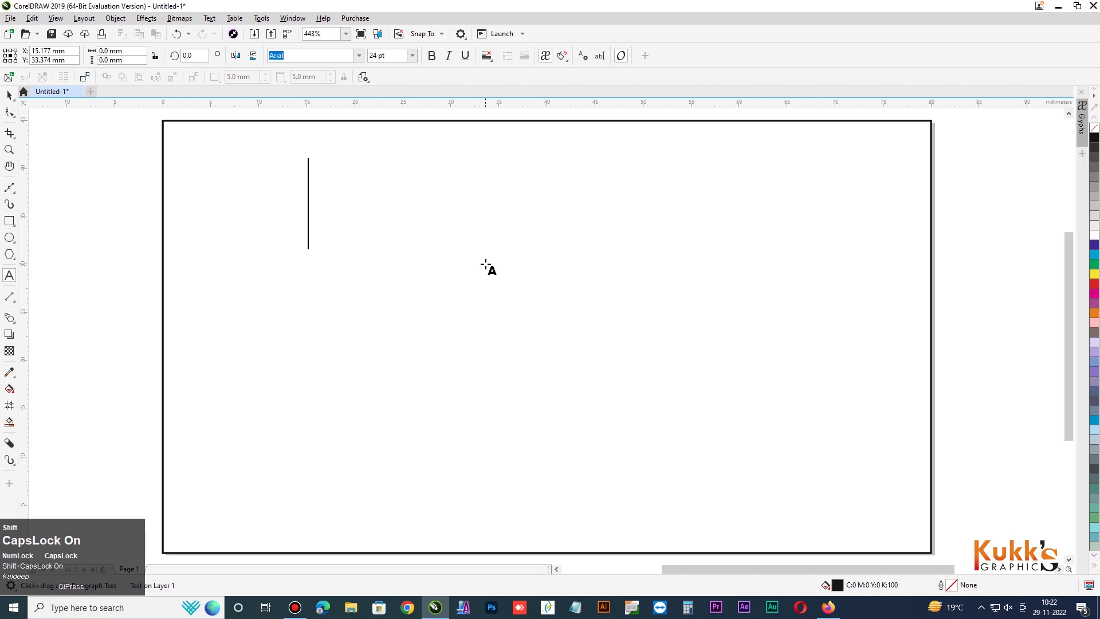
pyautogui.press('shift+e')
pyautogui.press('shift+a')
pyautogui.press('shift+r')
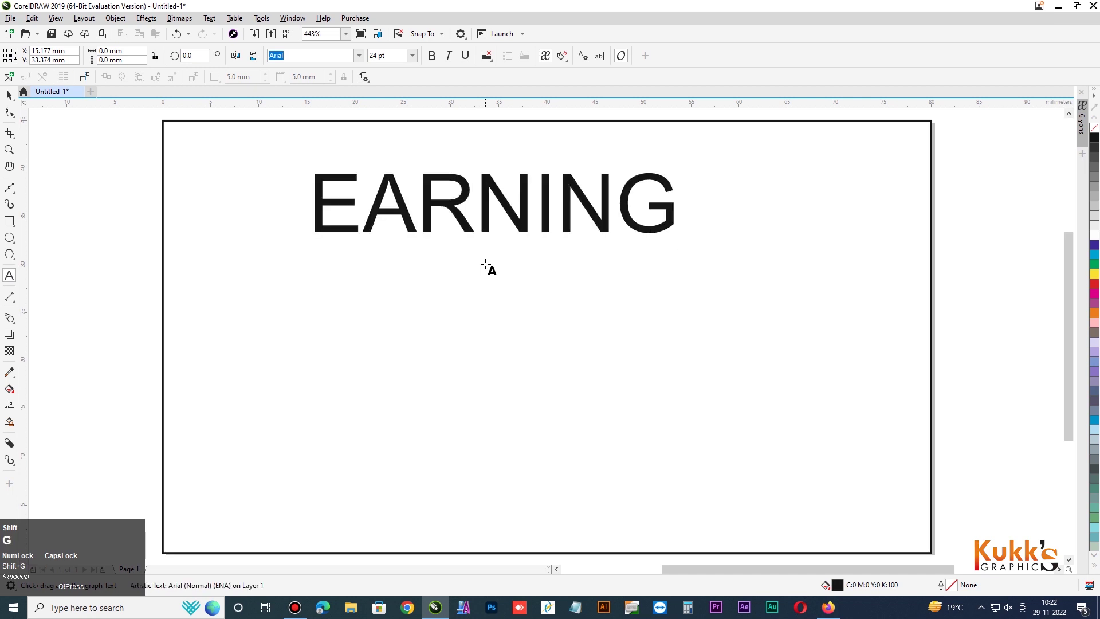
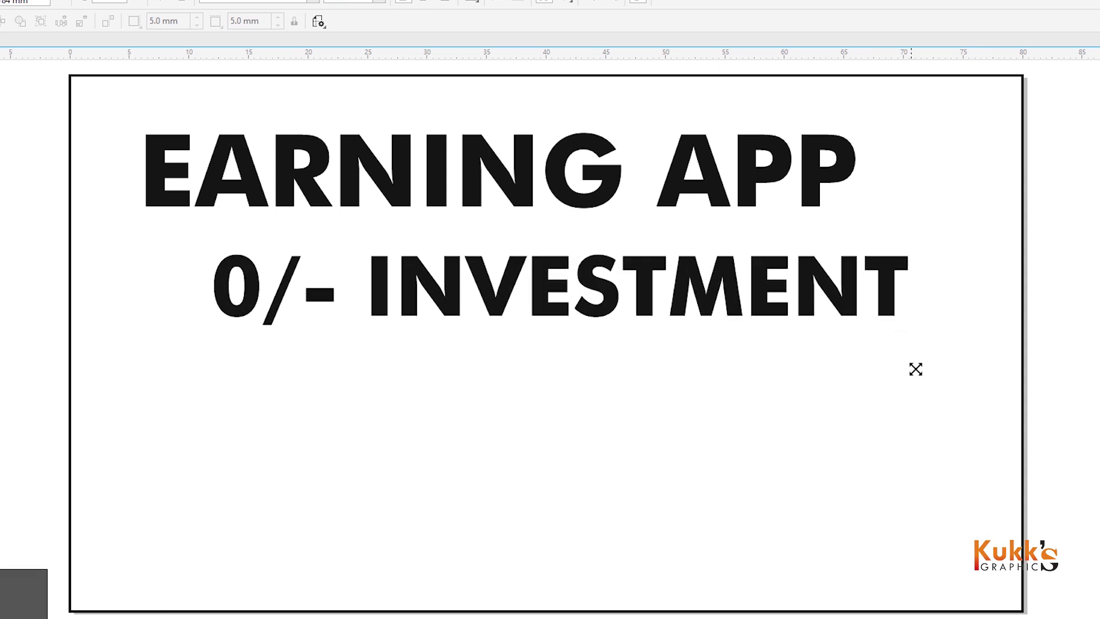
# Hide CorelDRAW and show the Windows desktop to reach the rupee symbol file.
pyautogui.click(19, 266)
pyautogui.press('super+d')
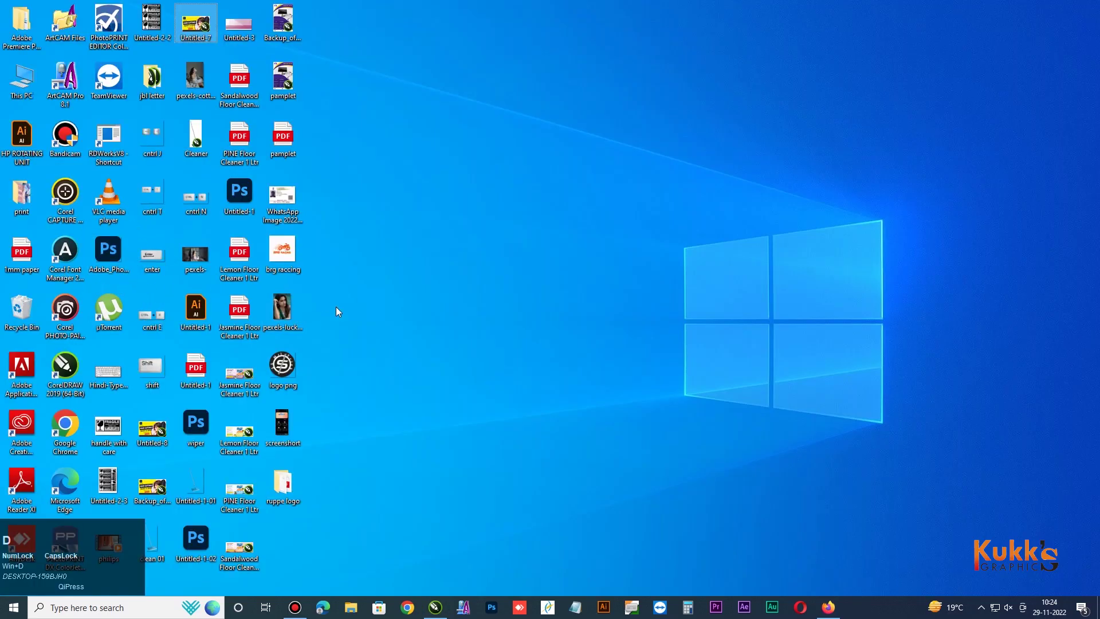
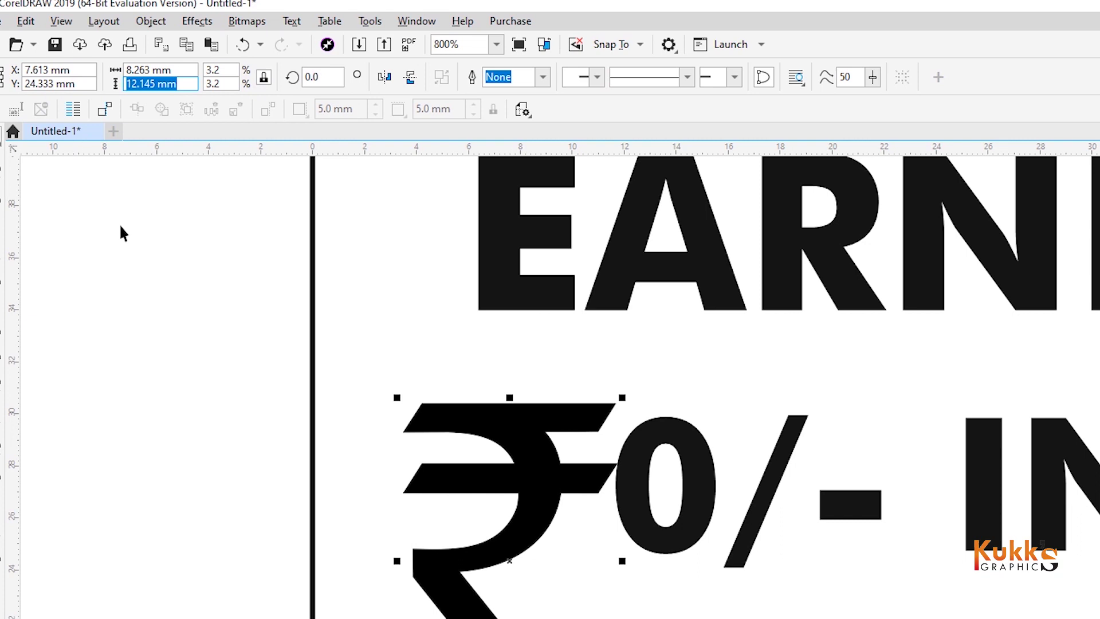
# Resize the rupee symbol to match the 0/- INVESTMENT line and deselect it.
pyautogui.click(491, 316)
pyautogui.press('e')
pyautogui.click(214, 307)
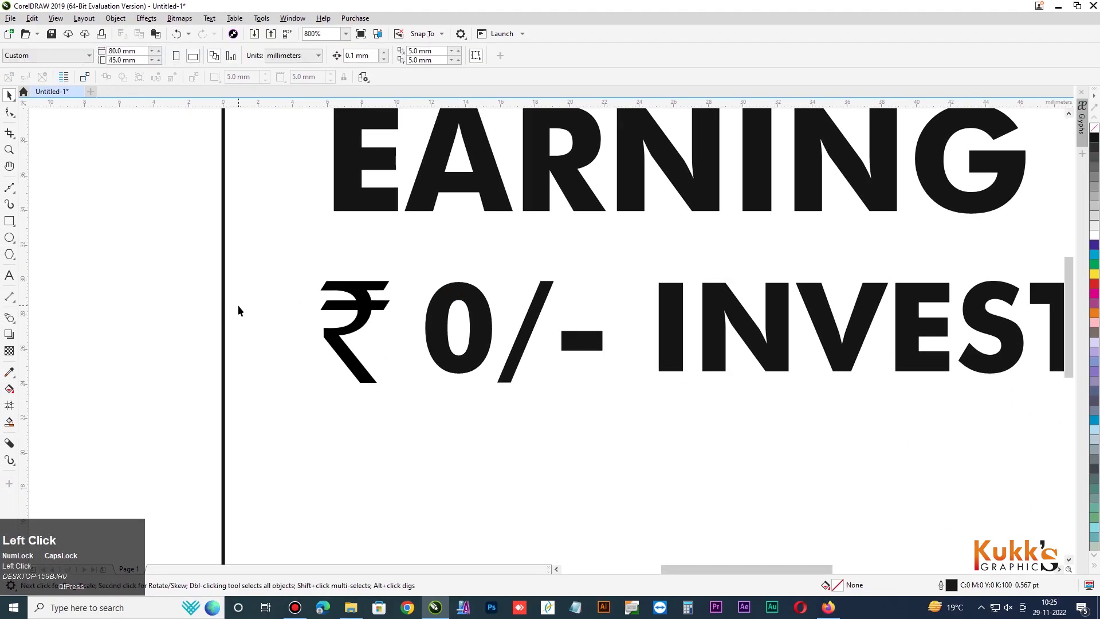
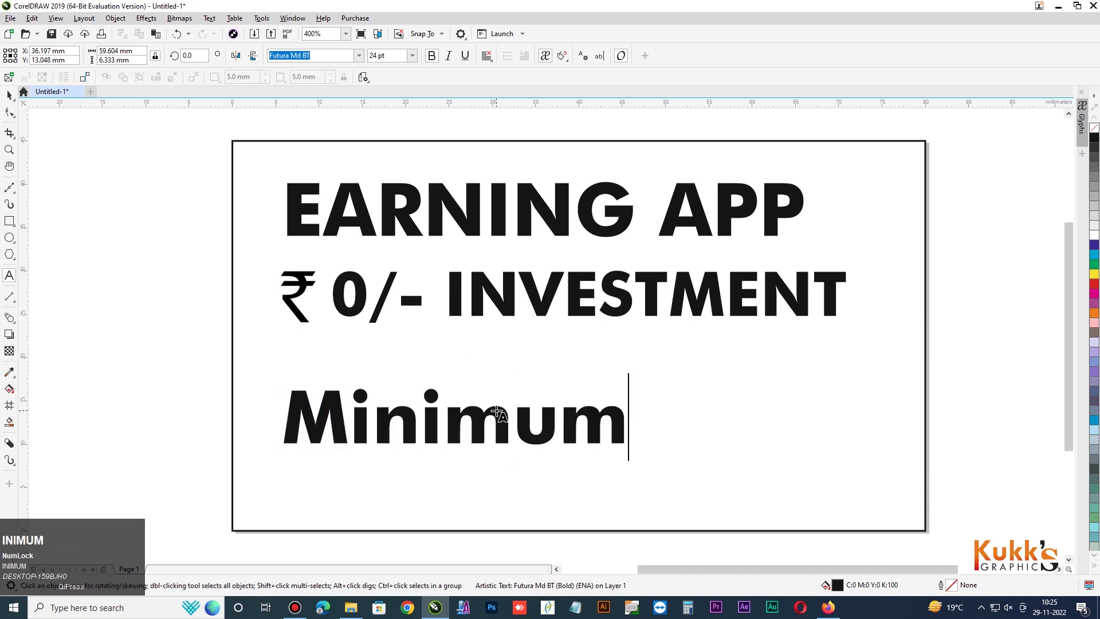
# Finish the Minimum 1/- line and begin a new line with R.
pyautogui.press('space')
pyautogui.press('/')
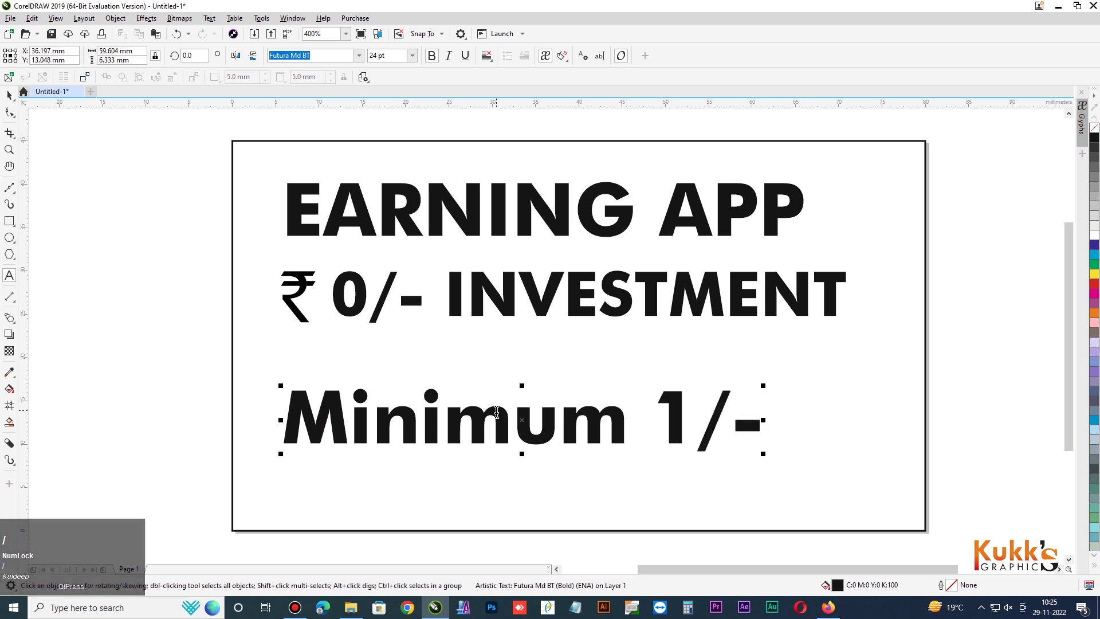
pyautogui.press('BackSpace')
pyautogui.press('shift+r')
# Type the Rupee Redeem line below, correcting typos along the way.
pyautogui.write('u')
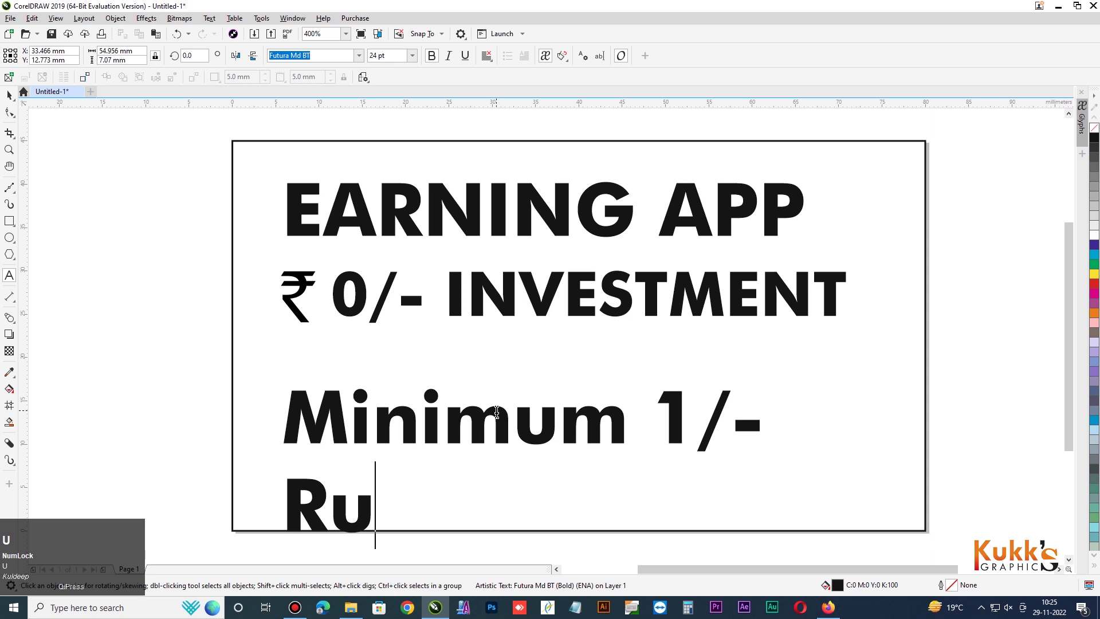
pyautogui.write('pp')
pyautogui.press('space')
pyautogui.press('BackSpace')
pyautogui.write('ee')
pyautogui.press('space')
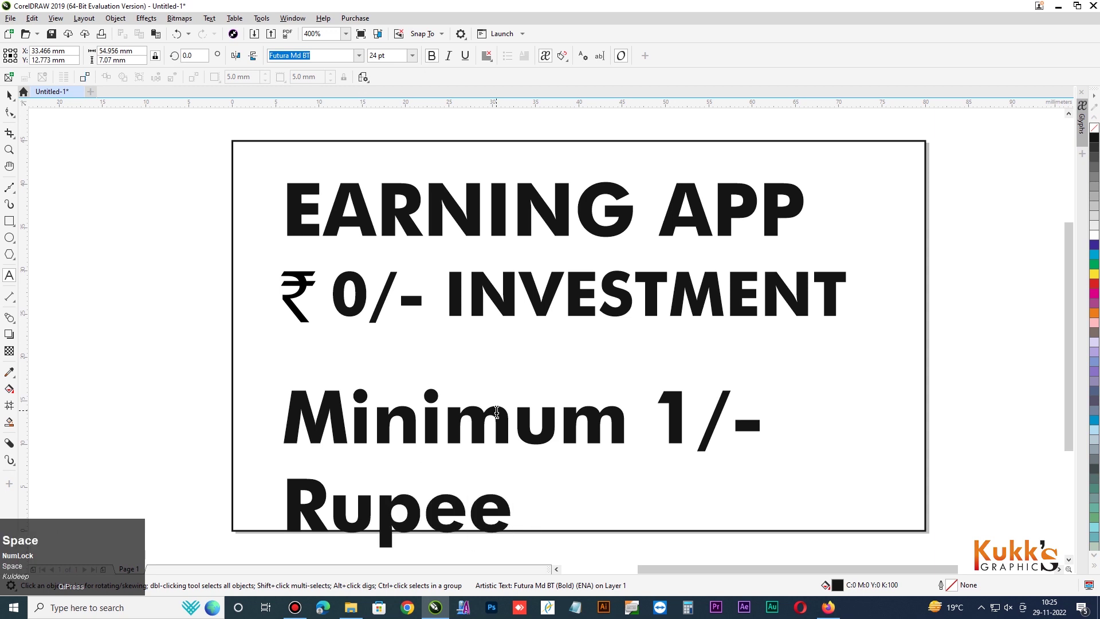
pyautogui.write('ed')
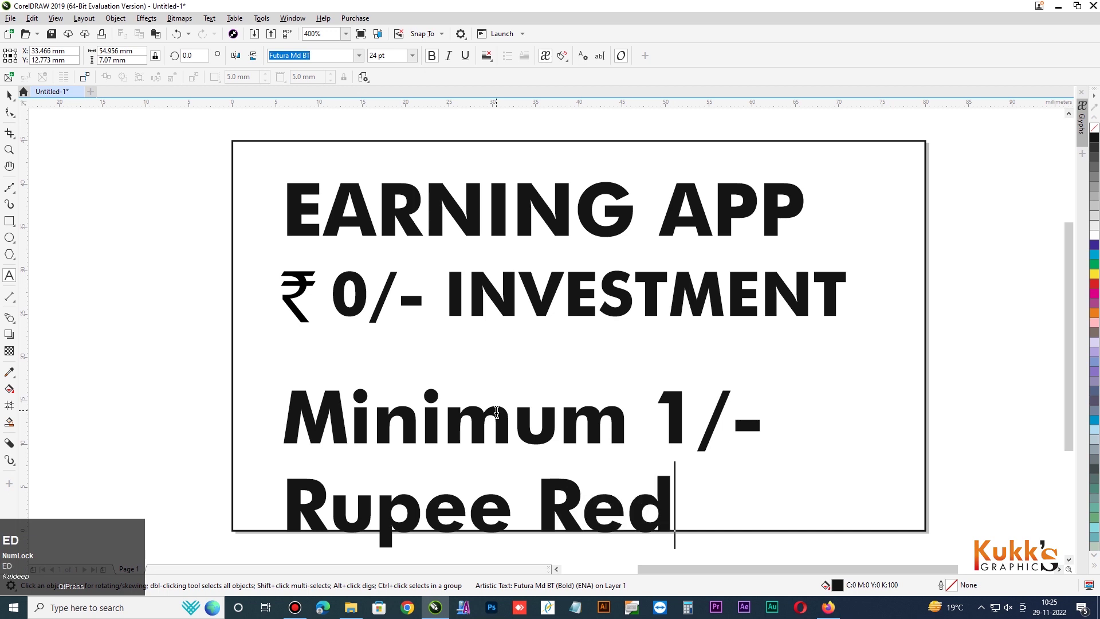
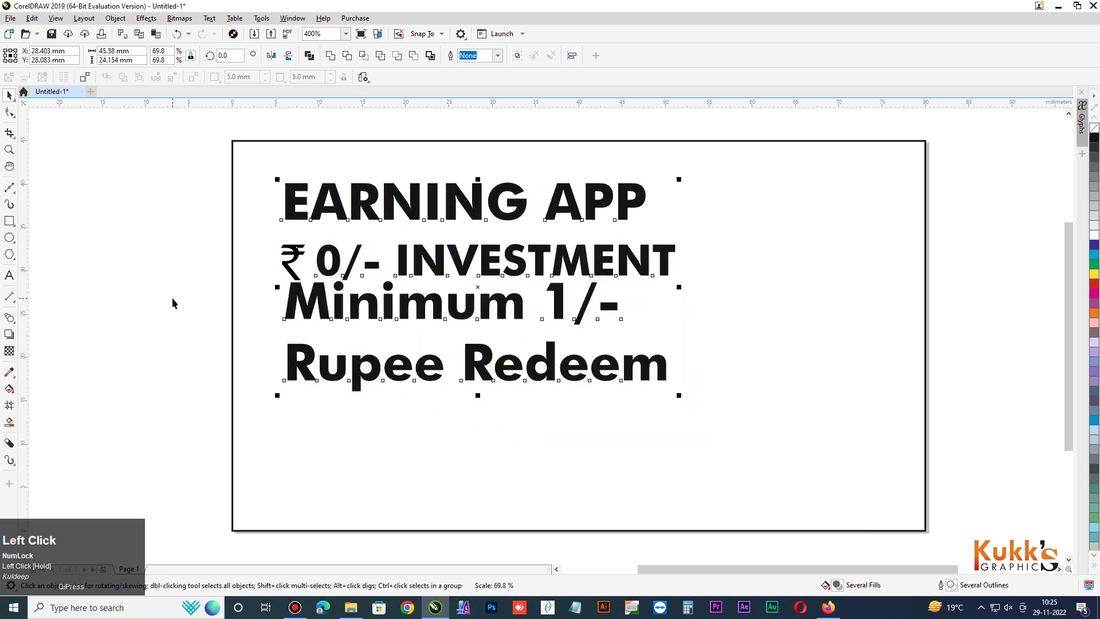
# Type the closing lines '2022 dk Best' and 'Application' of the thumbnail text.
pyautogui.click(449, 347)
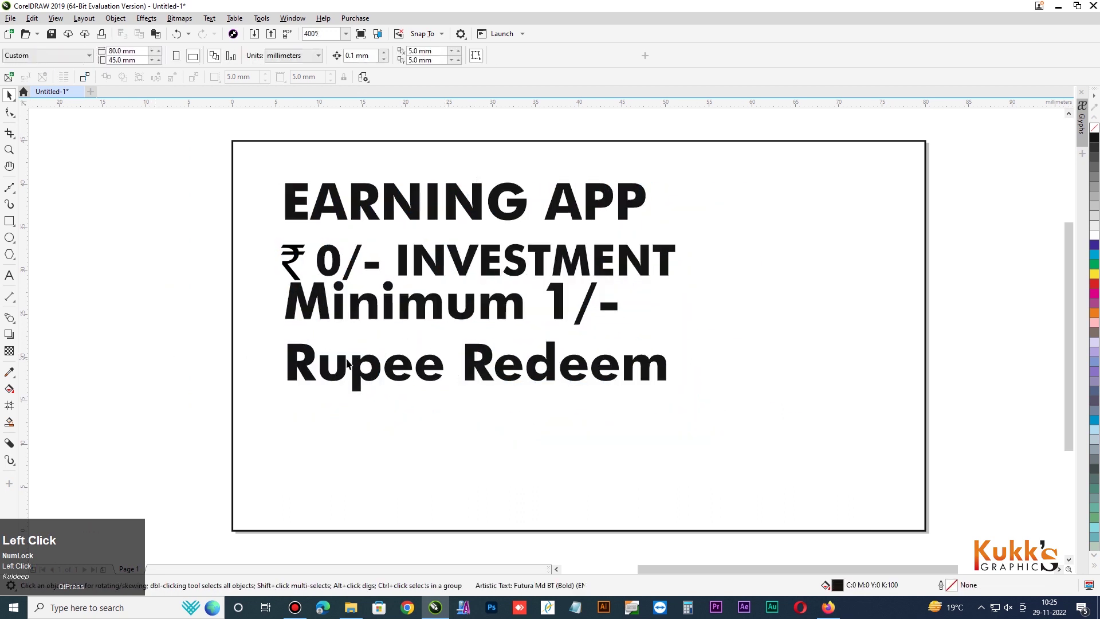
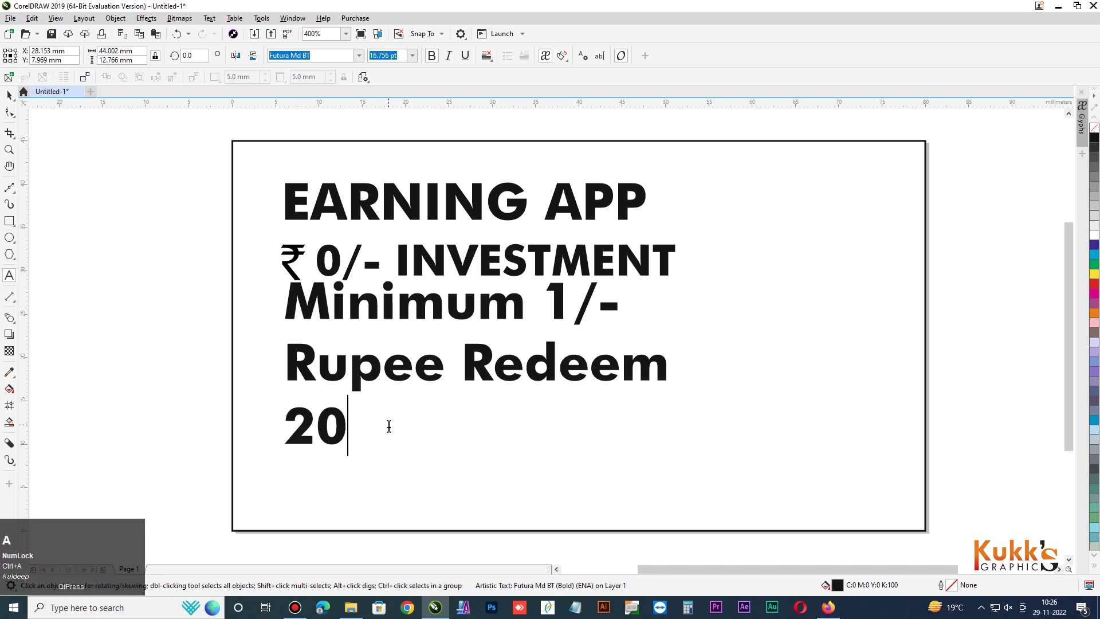
pyautogui.press('space')
pyautogui.write('dk')
pyautogui.press('space')
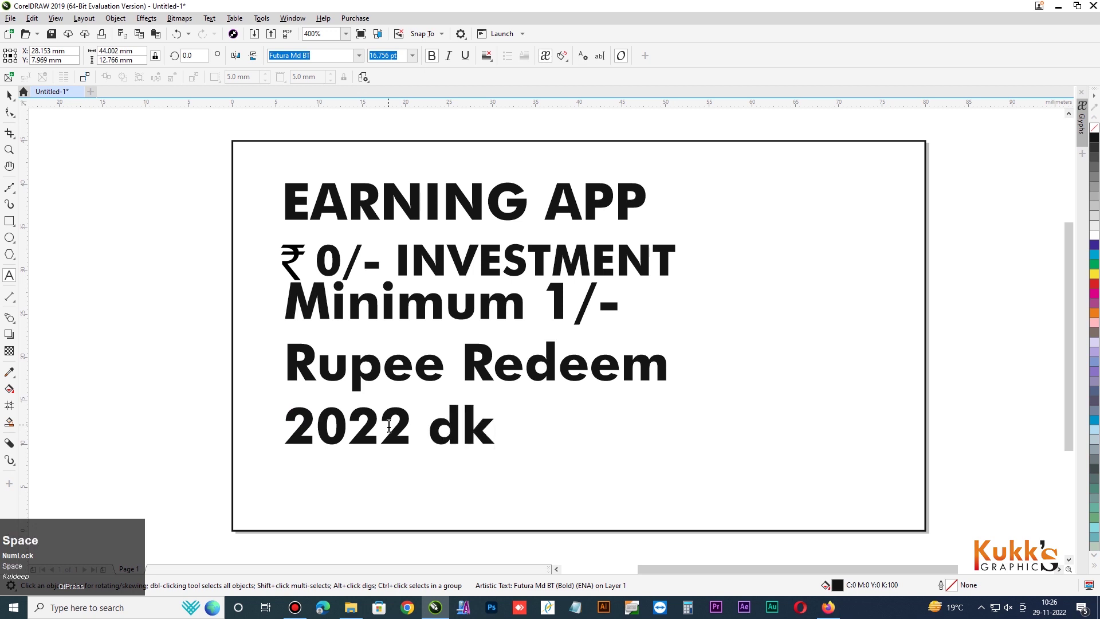
pyautogui.write('be')
pyautogui.press('BackSpace')
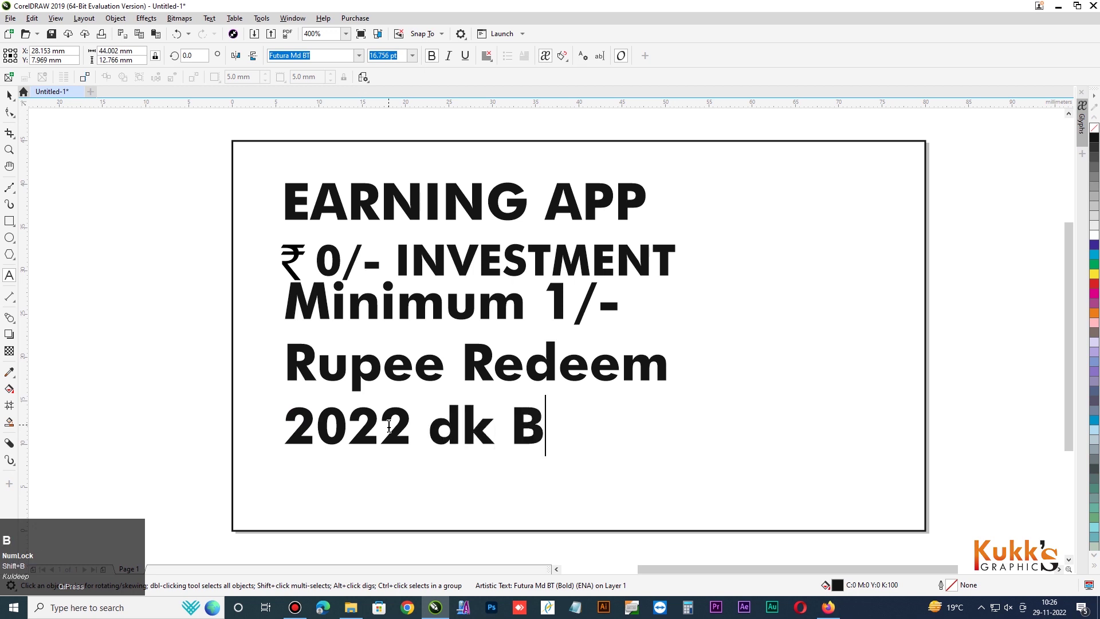
pyautogui.write('est')
pyautogui.press('Return')
pyautogui.write('plication')
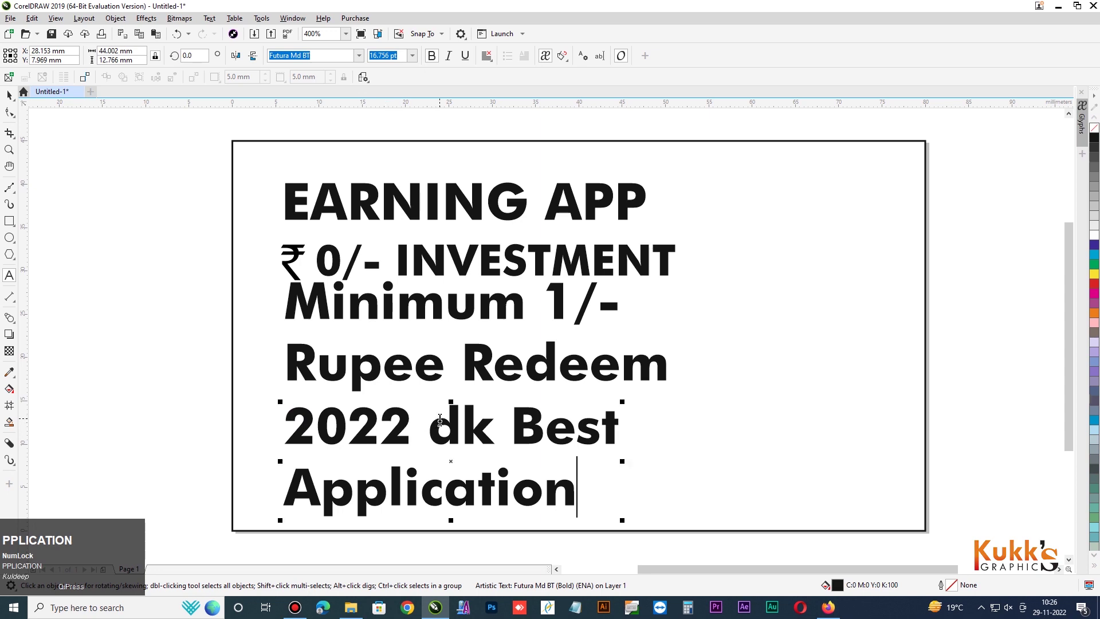
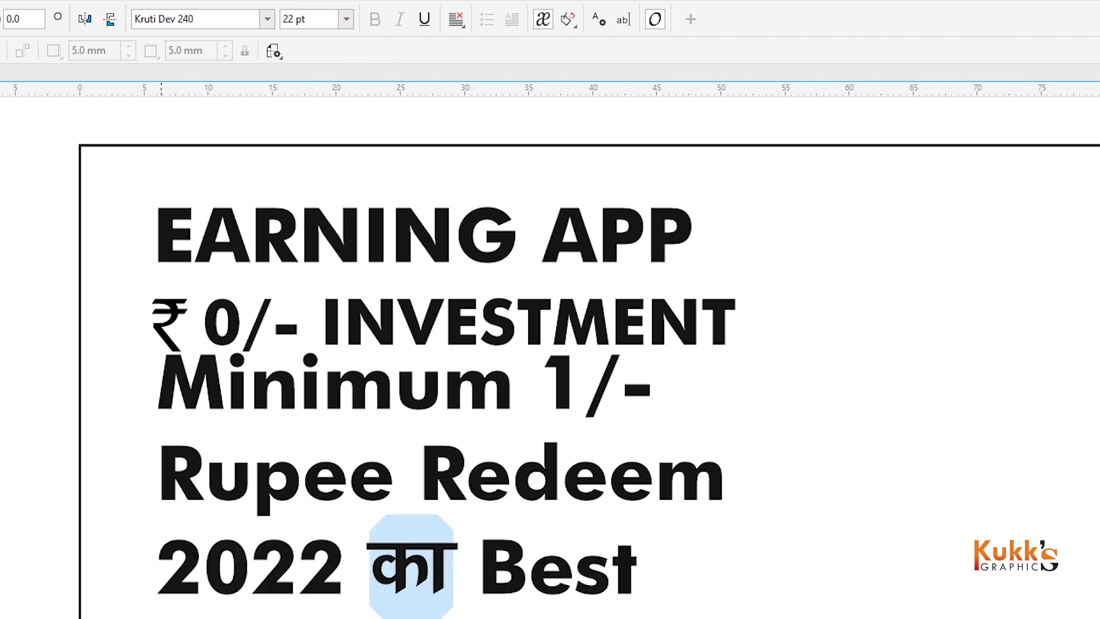
# Finish editing and deselect the text block on the empty canvas.
pyautogui.click(131, 213)
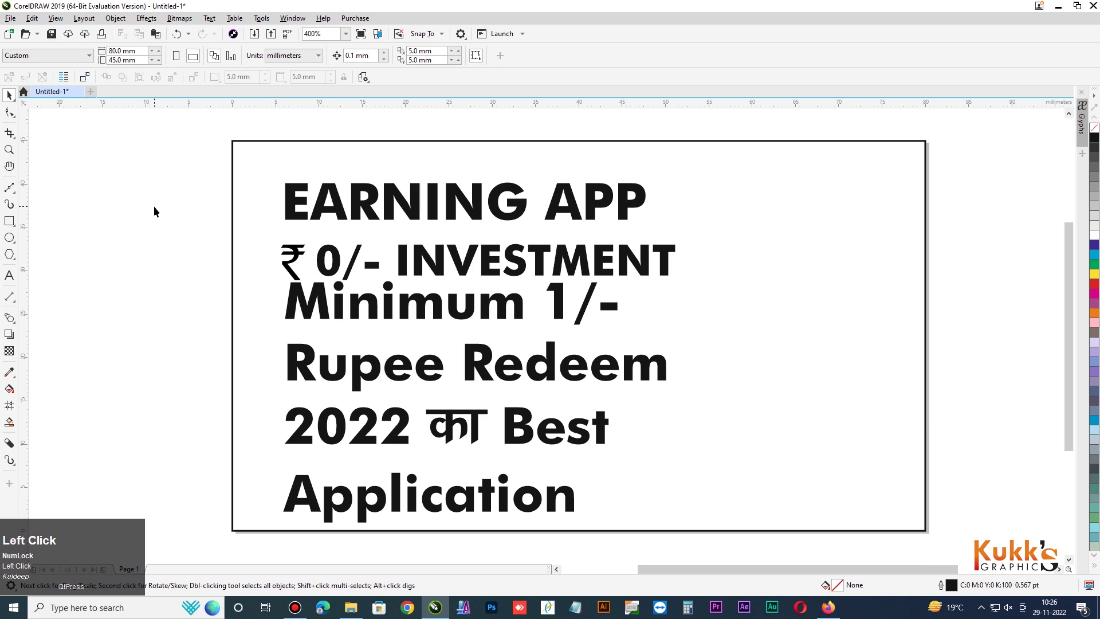
pyautogui.click(159, 207)
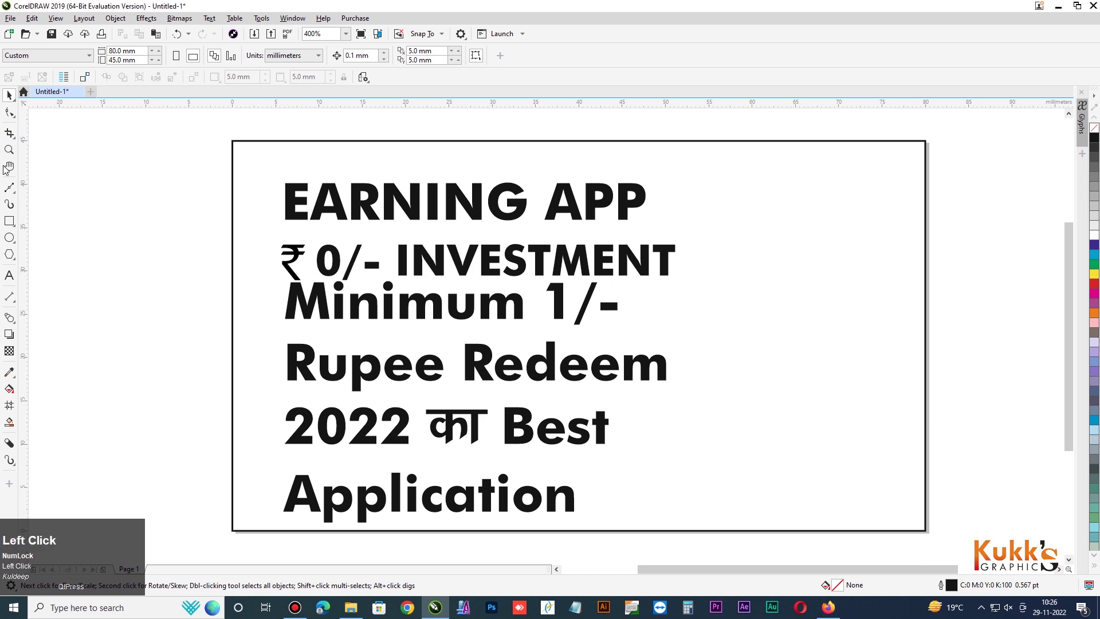
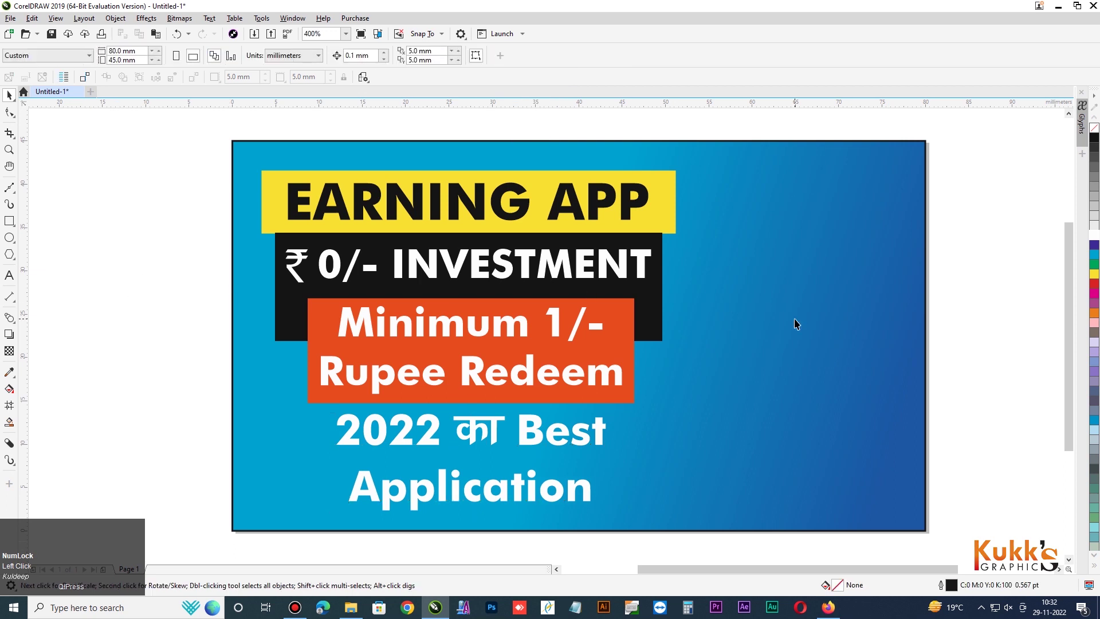
# Draw the tall rounded phone rectangle beside the thumbnail with an inner contour outline.
pyautogui.click(956, 349)
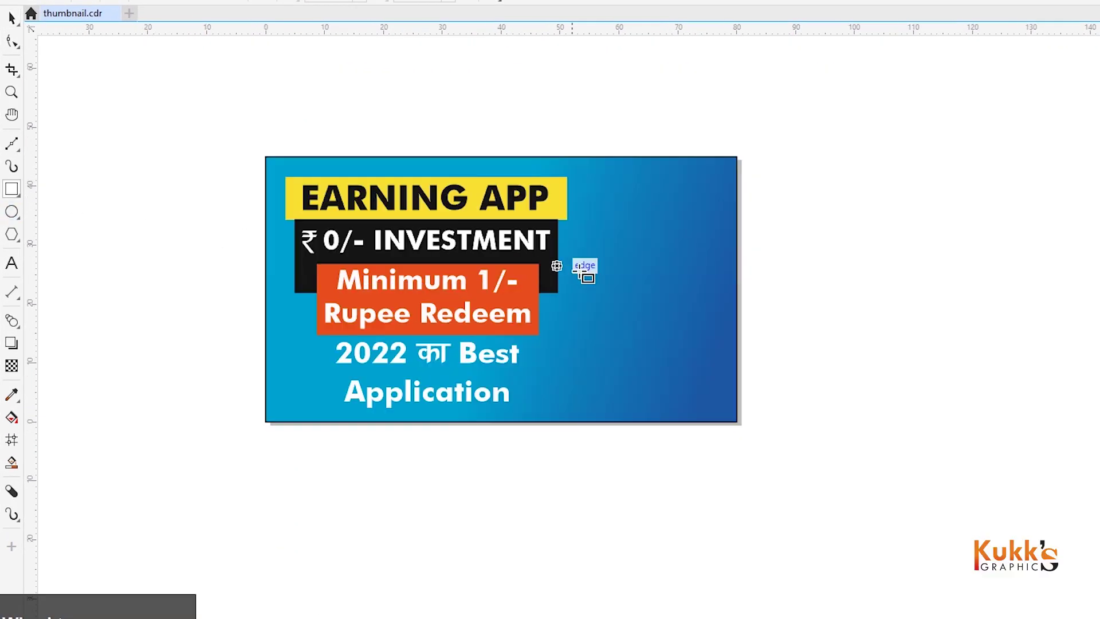
pyautogui.scroll(-3)
pyautogui.scroll(3)
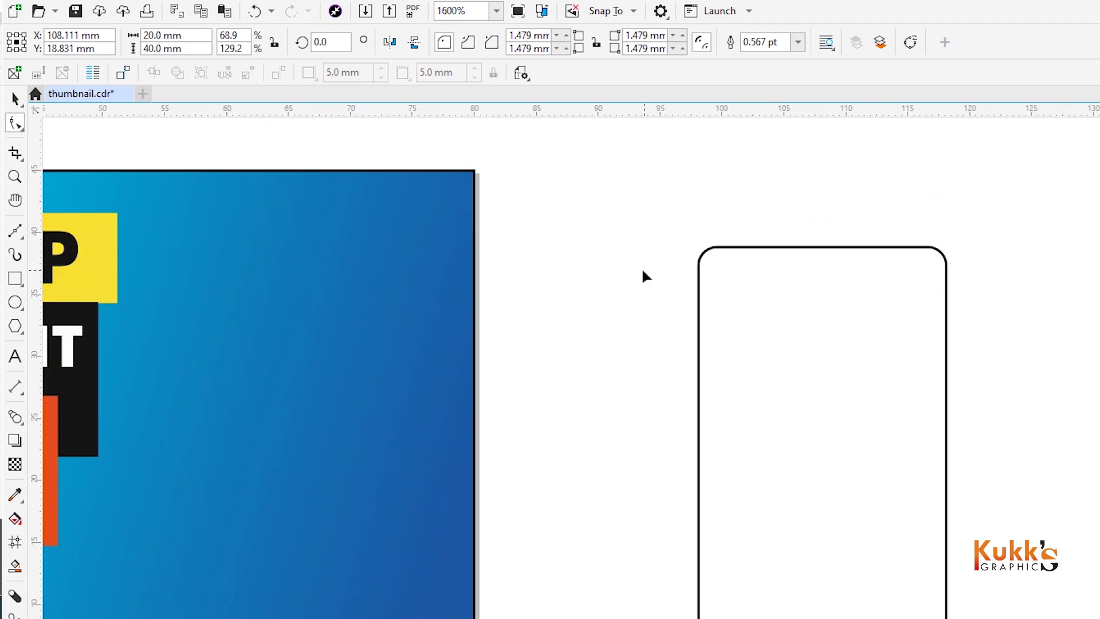
pyautogui.scroll(3)
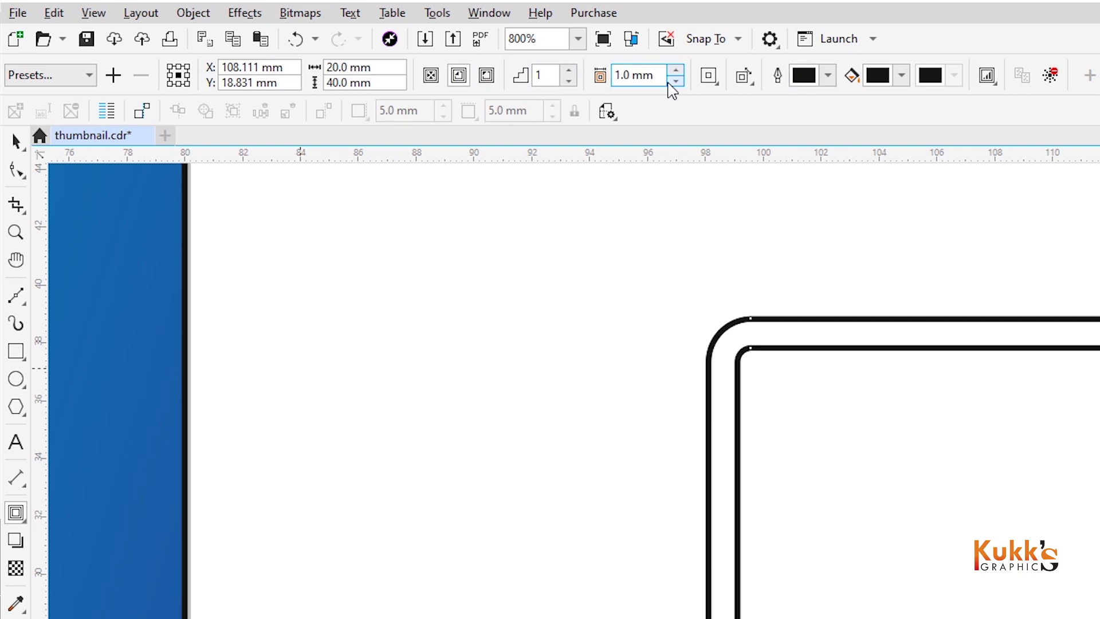
# Ungroup and break apart the contour, then start the notch rectangle at the phone's top edge.
pyautogui.press('Return')
pyautogui.press('ctrl+space')
pyautogui.press('ctrl+u')
pyautogui.press('ctrl+k')
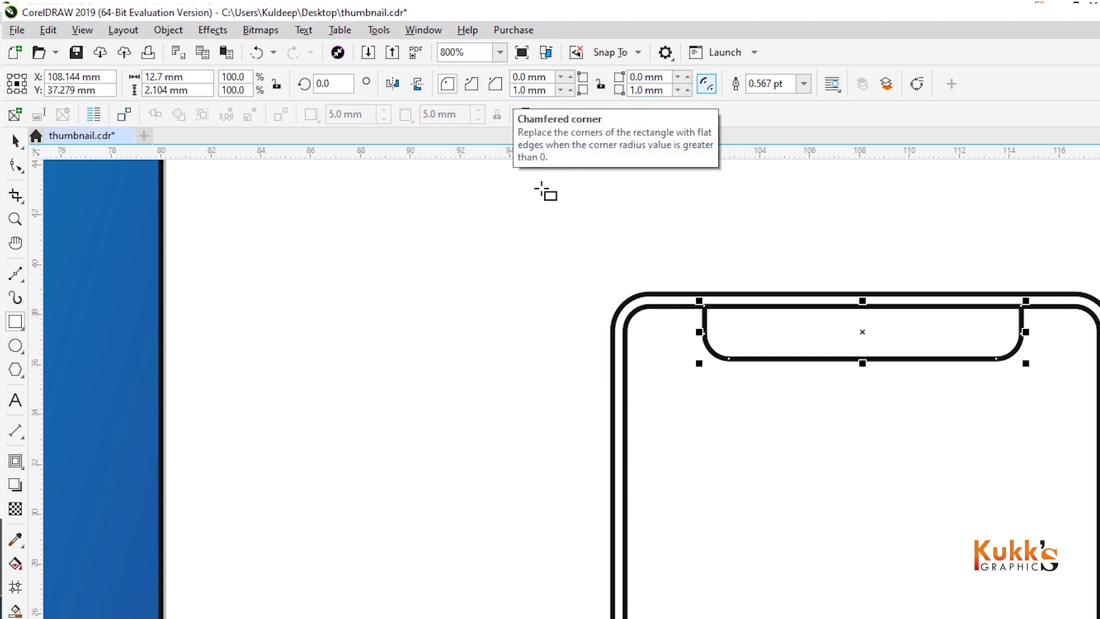
pyautogui.click(837, 264)
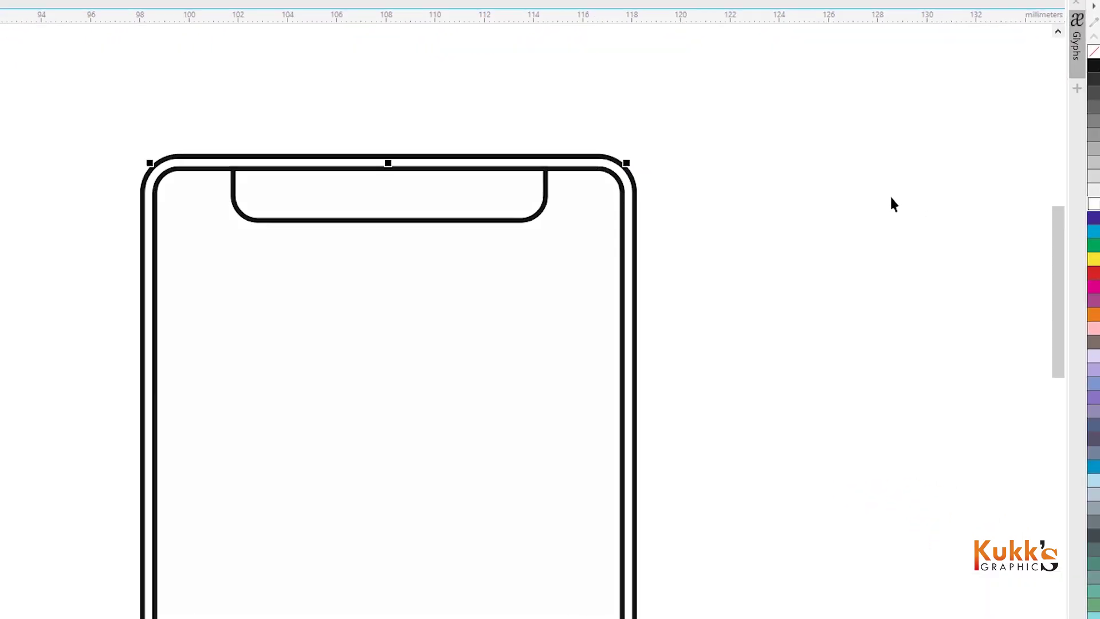
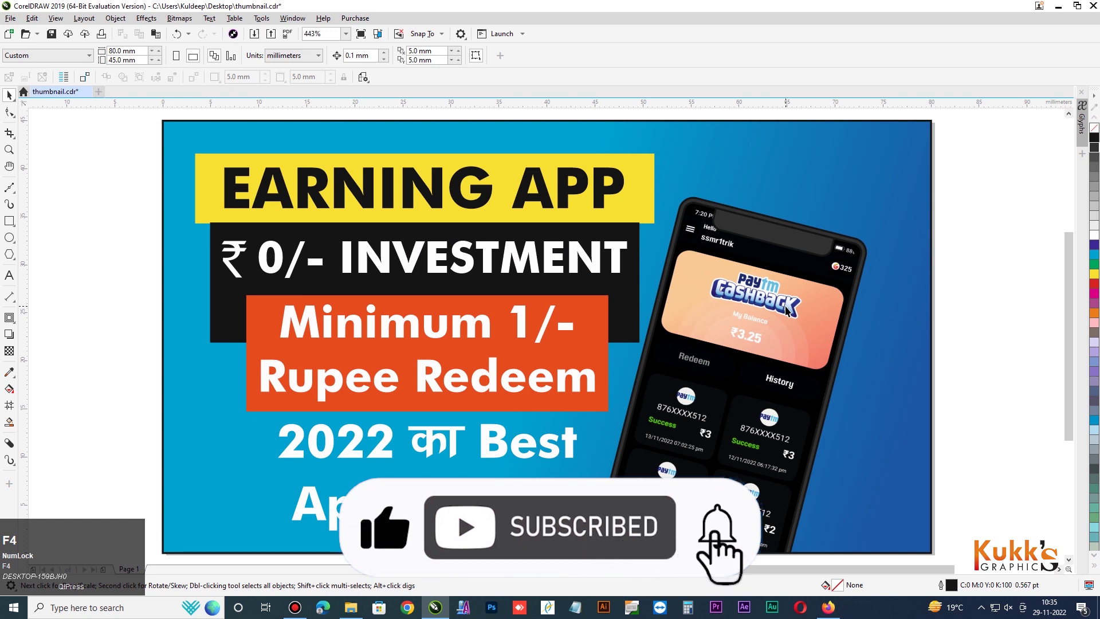
# Show the Windows desktop to locate the logo image after placing the phone mockup.
pyautogui.press('super+d')
# Pick the logo.png file on the desktop to bring into the CorelDRAW design.
pyautogui.click(570, 372)
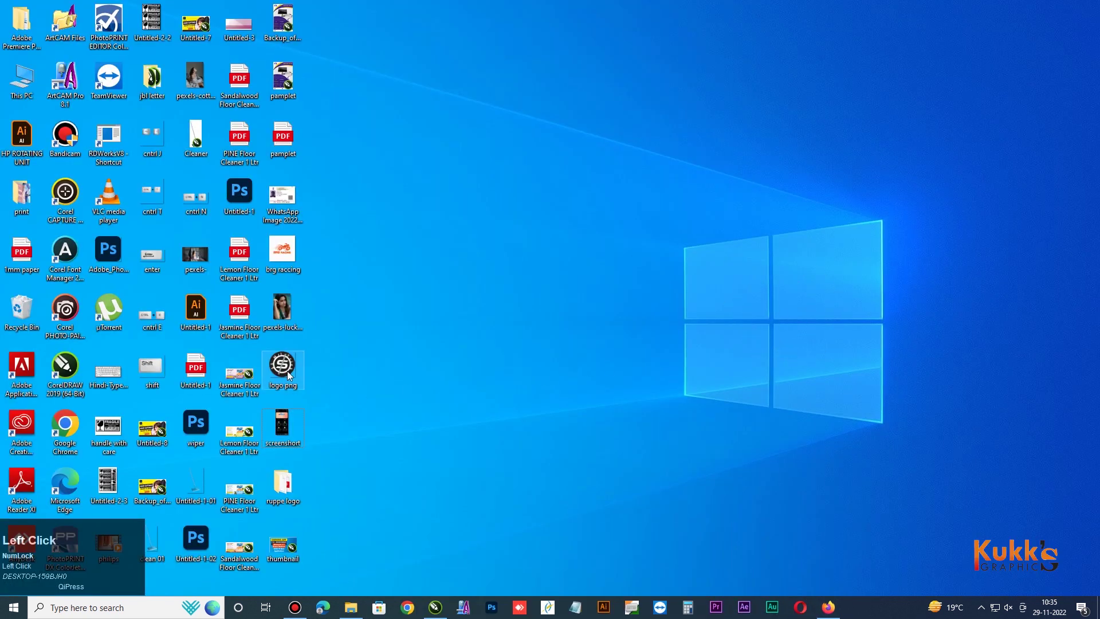
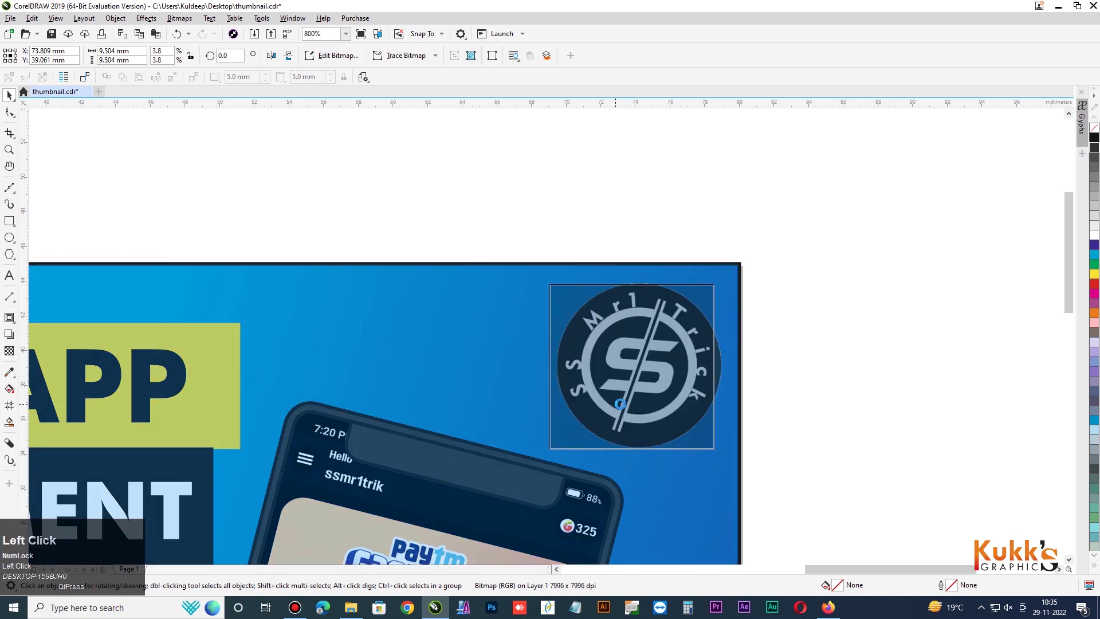
# Preview the finished thumbnail full screen, then marquee-select every object in it.
pyautogui.press('F4')
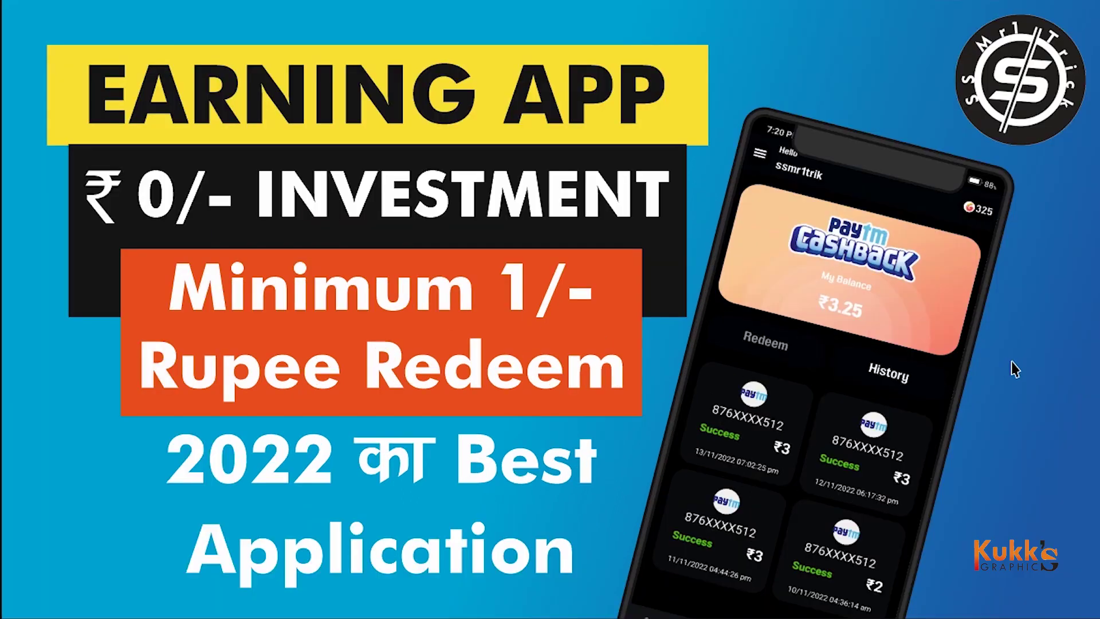
pyautogui.scroll(-3)
pyautogui.moveTo(260, 196); pyautogui.dragTo(725, 485)
# Export the selected design as a JPG named thumbnail to the Desktop and show the desktop.
pyautogui.press('ctrl+e')
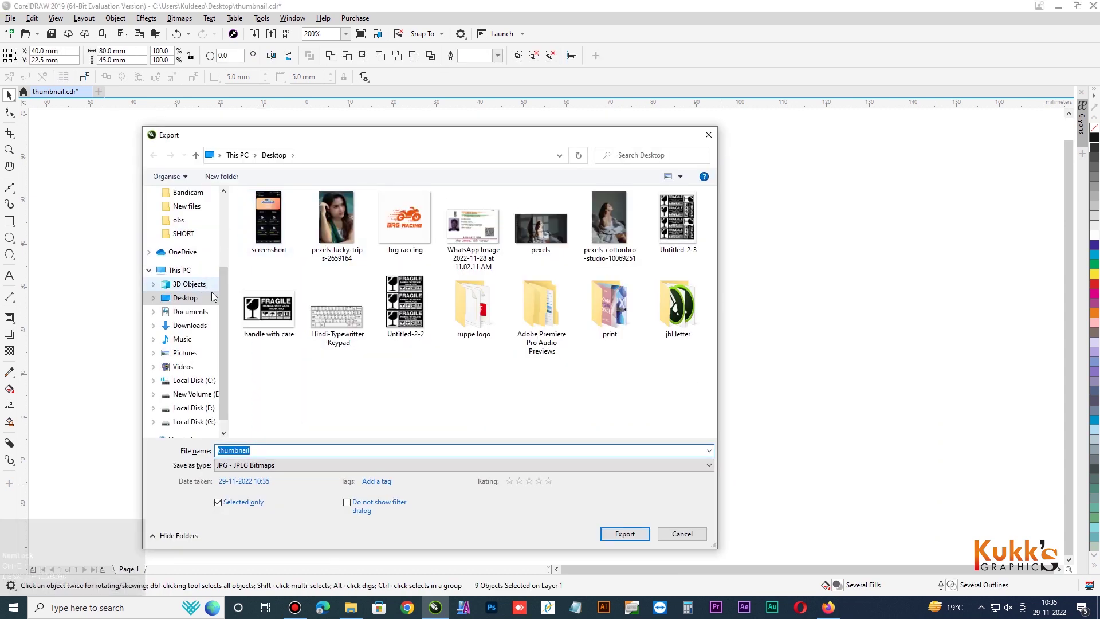
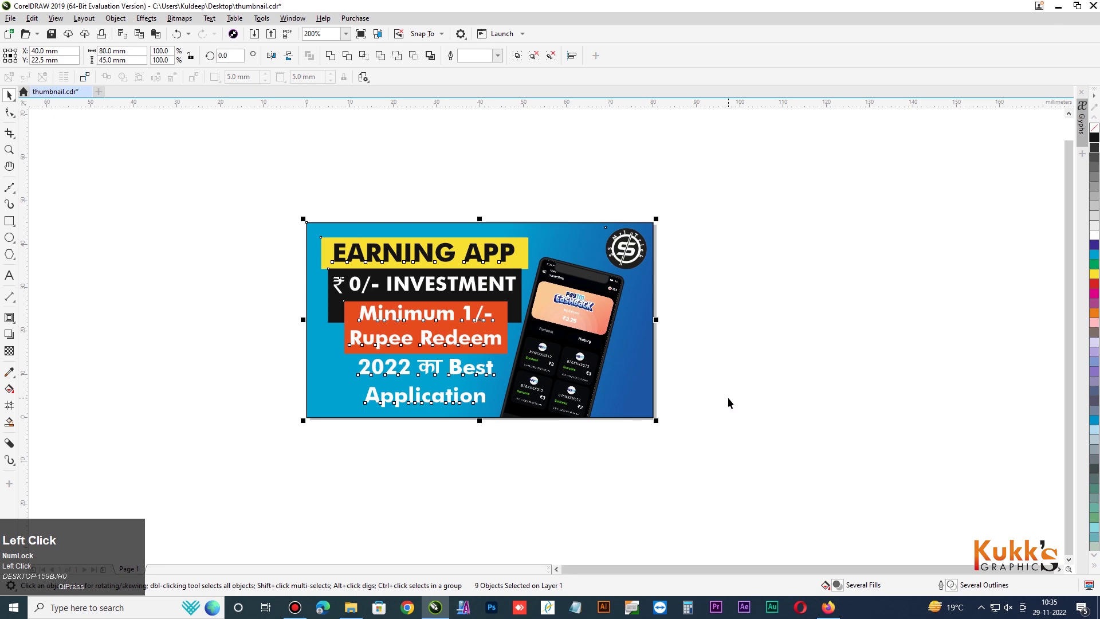
pyautogui.press('super+d')
# Select the exported thumbnail image on the Windows desktop.
pyautogui.click(539, 405)
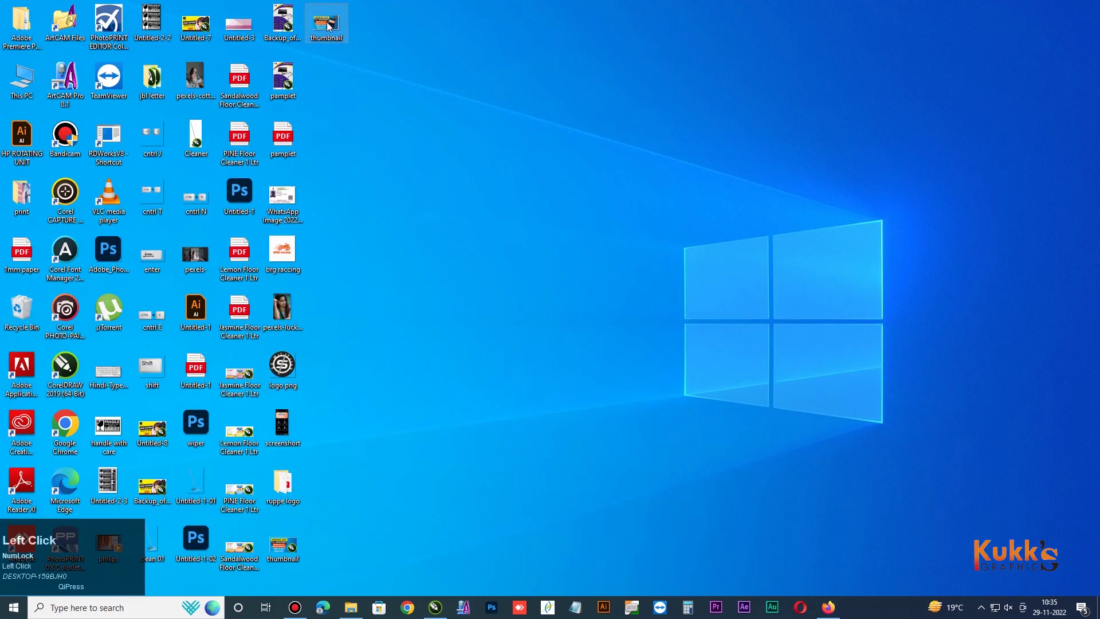
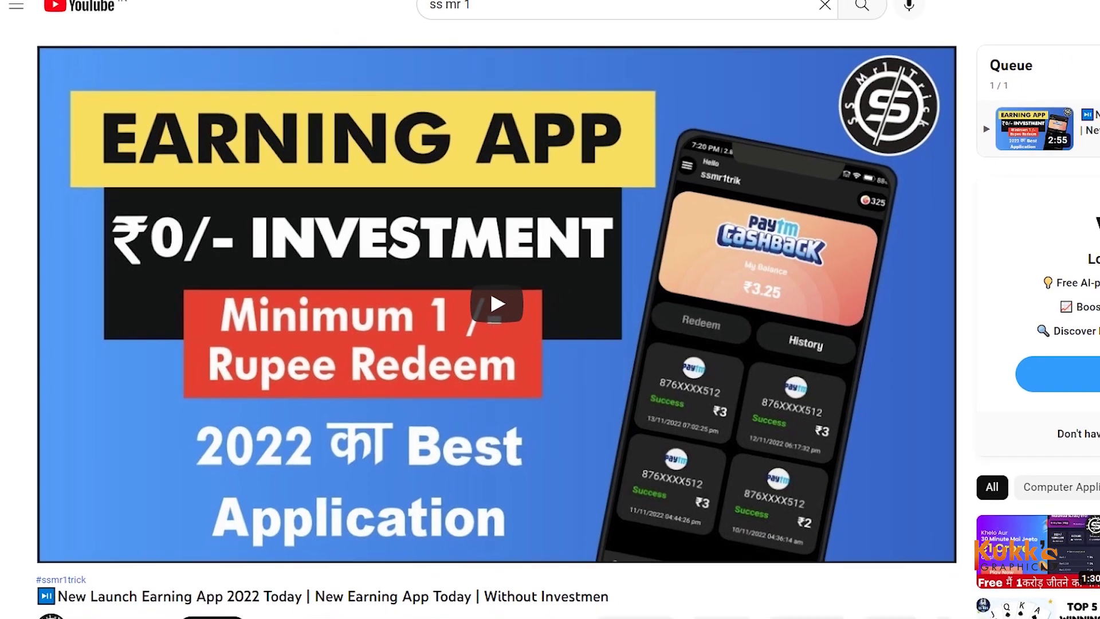
# Scroll up the YouTube watch page showing the Earning App video.
pyautogui.scroll(3)
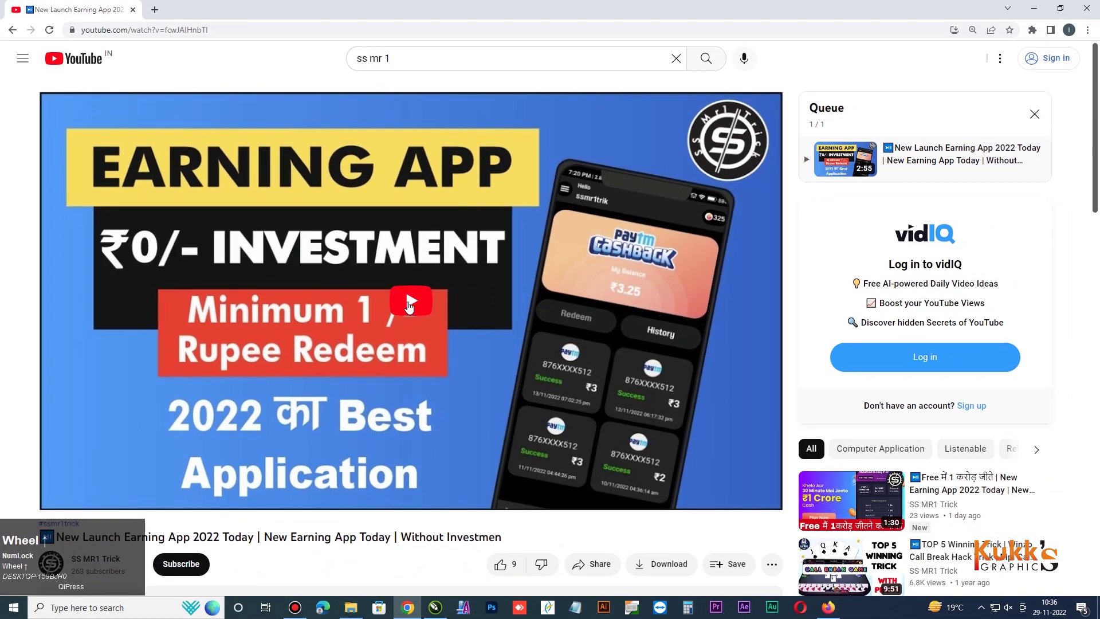